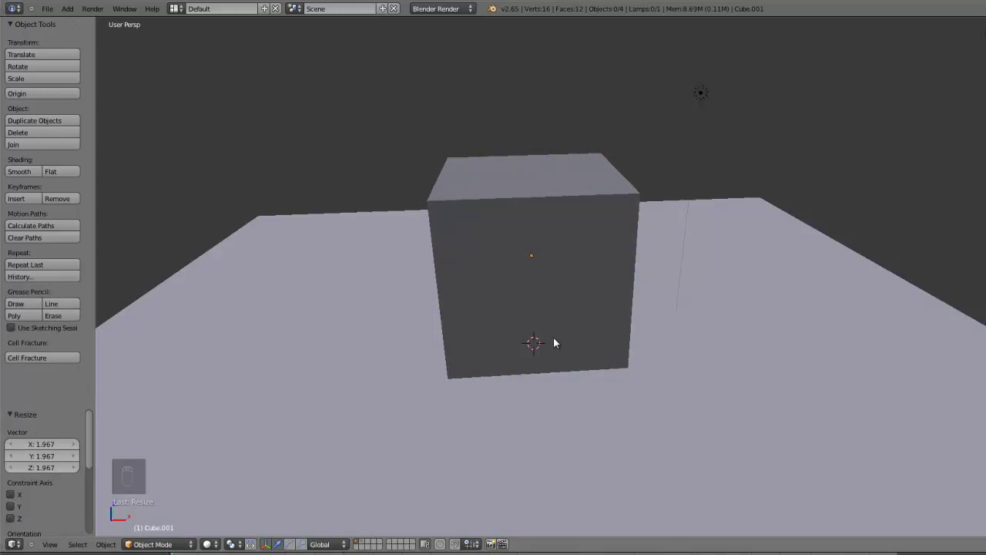
Switch to the layer holding the eight cube fragments and inspect them from all sides
{"action": "left_click_drag", "start_coordinate": [582, 289], "coordinate": [501, 277]}
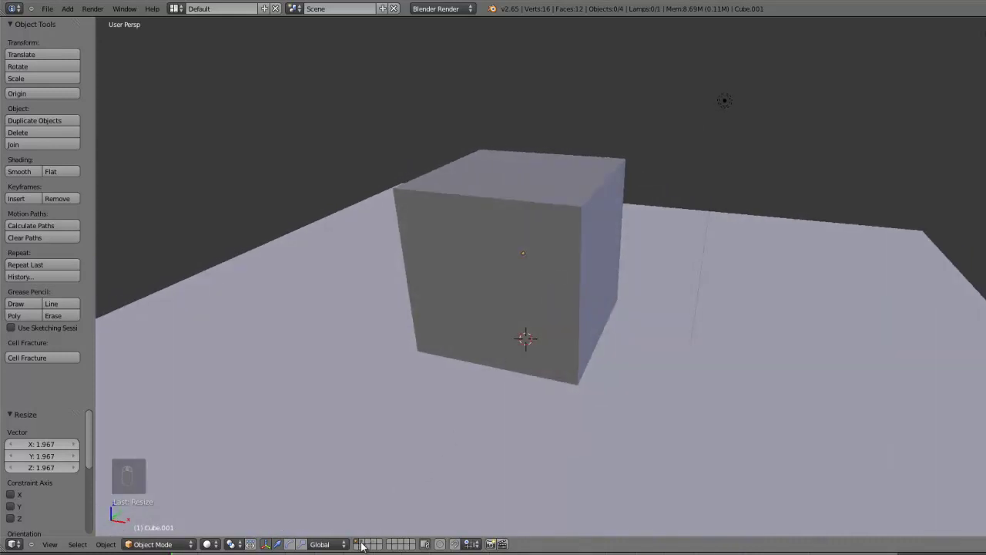
{"action": "middle_click", "coordinate": [480, 282]}
{"action": "key", "text": "z"}
{"action": "left_click_drag", "start_coordinate": [514, 319], "coordinate": [445, 310]}
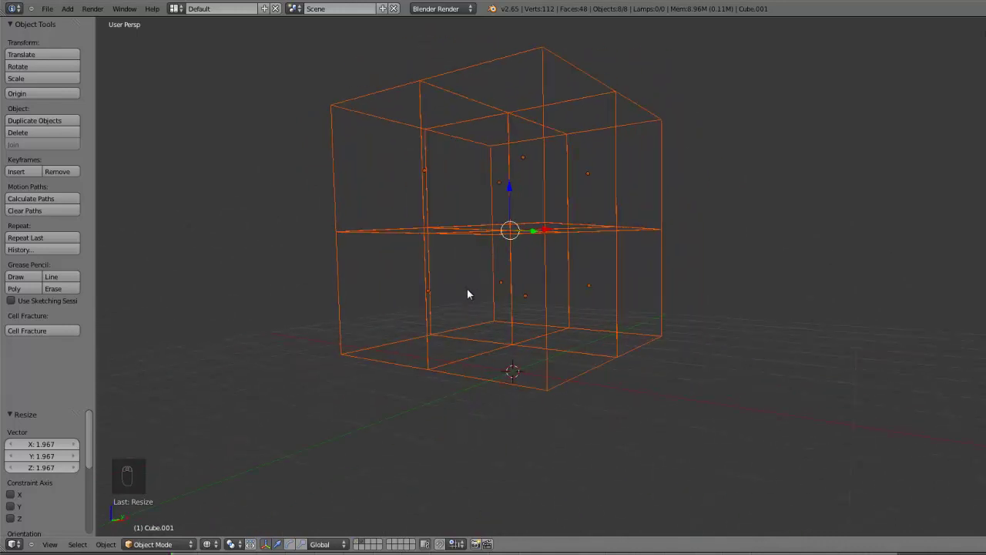
{"action": "left_click_drag", "start_coordinate": [349, 321], "coordinate": [486, 313]}
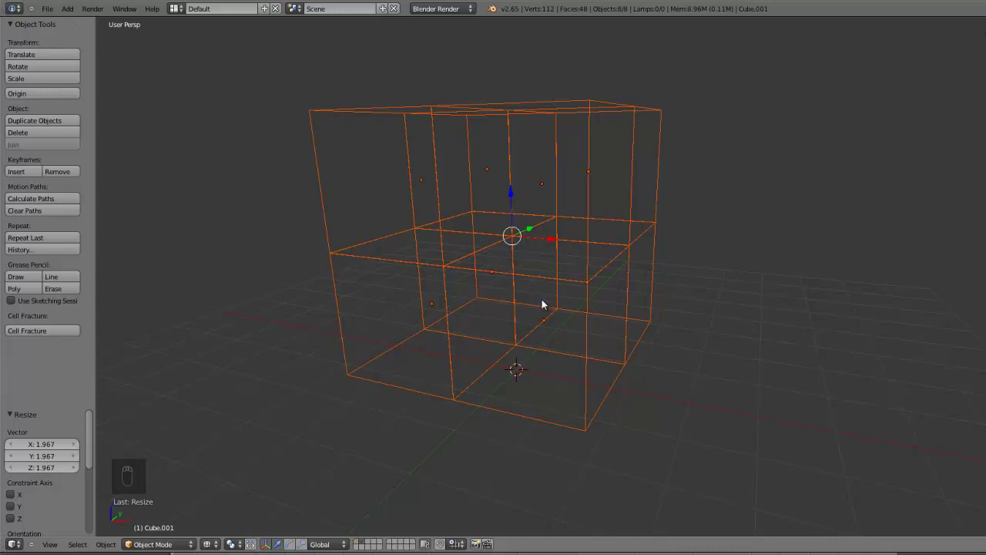
{"action": "left_click_drag", "start_coordinate": [557, 308], "coordinate": [491, 372]}
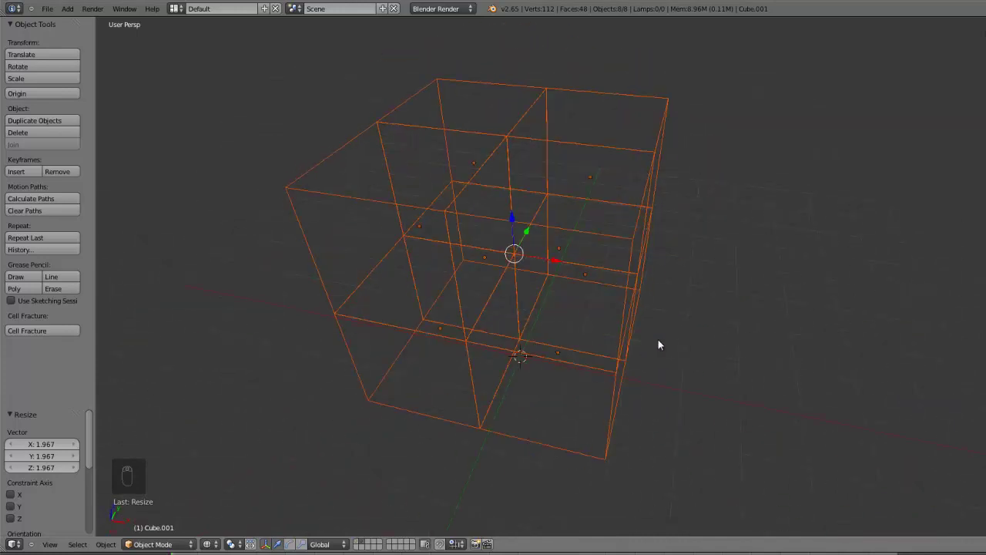
{"action": "left_click_drag", "start_coordinate": [592, 323], "coordinate": [591, 329]}
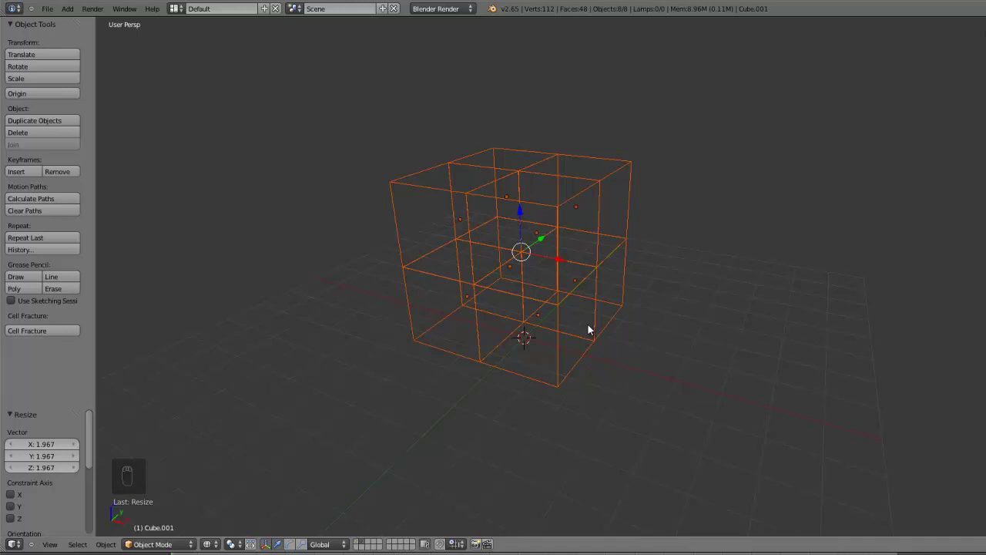
{"action": "left_click_drag", "start_coordinate": [588, 342], "coordinate": [528, 328]}
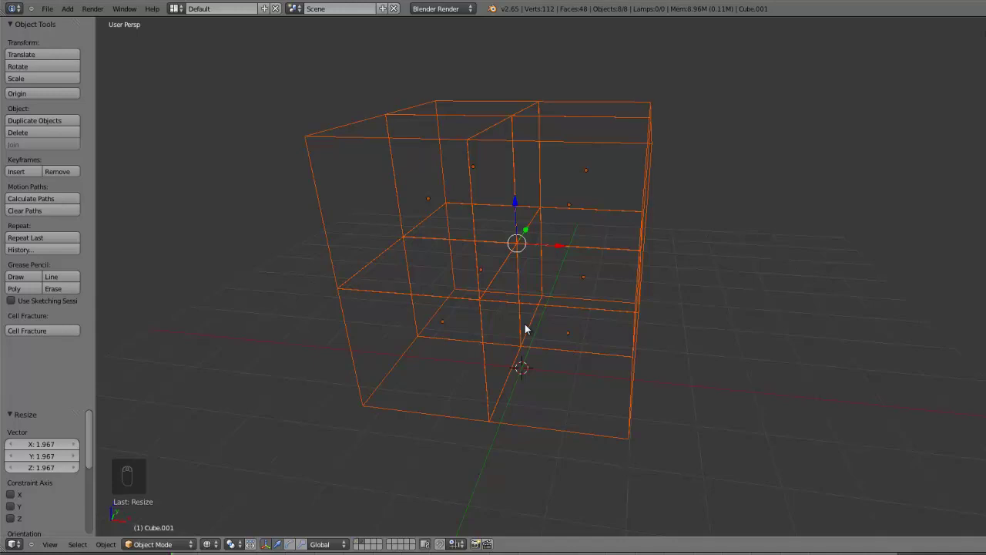
{"action": "middle_click", "coordinate": [523, 297]}
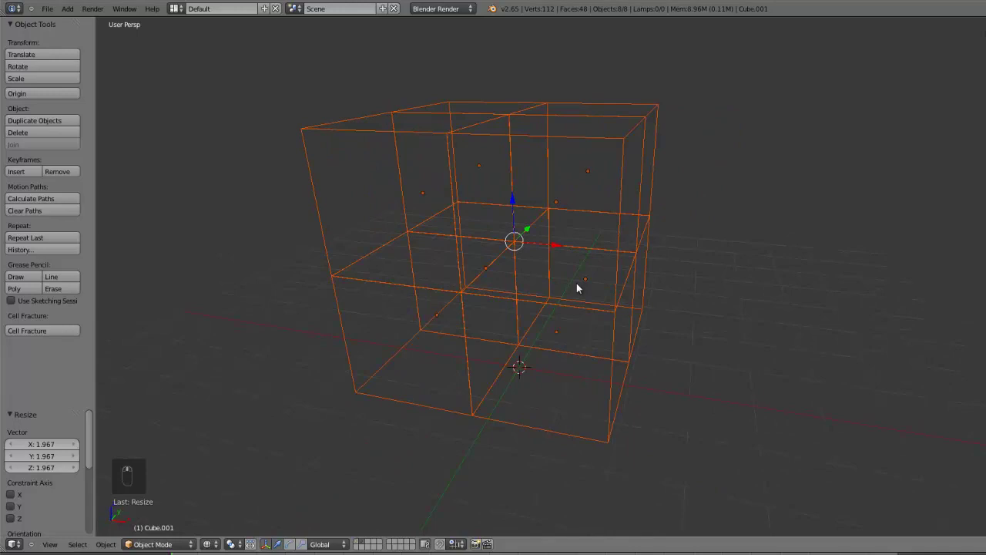
Delete the fragment pieces and return to the layer with the intact cube
{"action": "key", "text": "x"}
{"action": "left_click_drag", "start_coordinate": [359, 546], "coordinate": [487, 157]}
{"action": "right_click", "coordinate": [487, 157]}
{"action": "middle_click", "coordinate": [486, 231]}
{"action": "key", "text": "z"}
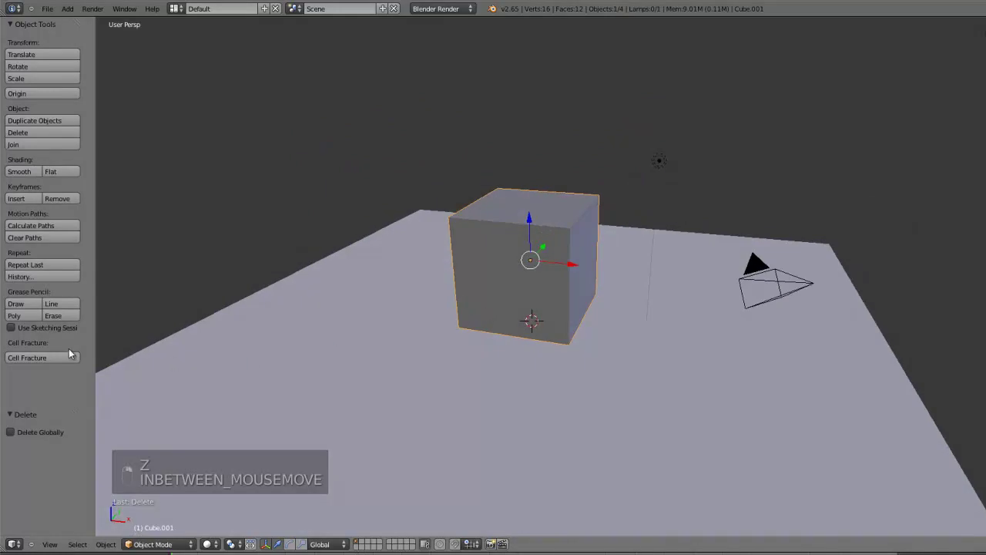
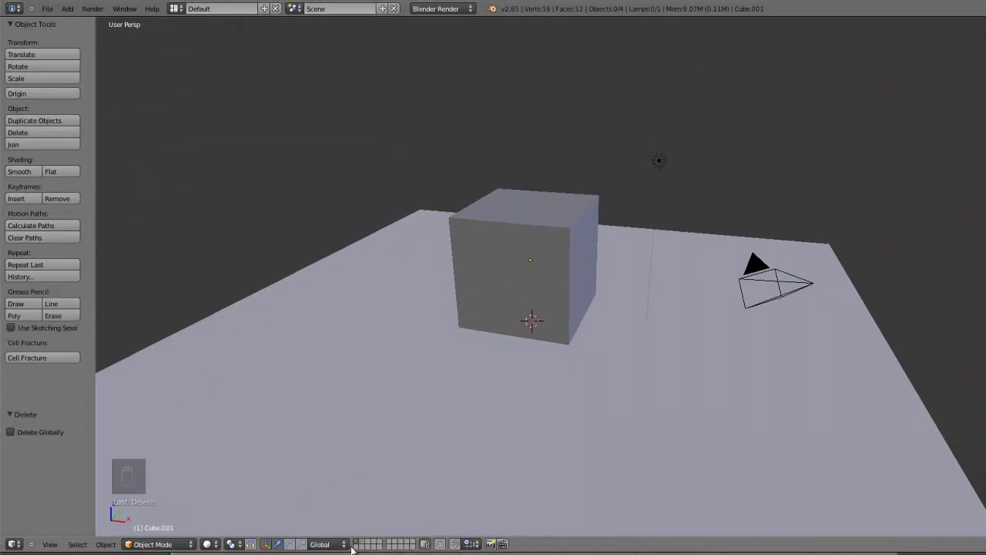
Fracture the cube into irregular shards, inspect them, delete them and return to the intact cube
{"action": "key", "text": "z"}
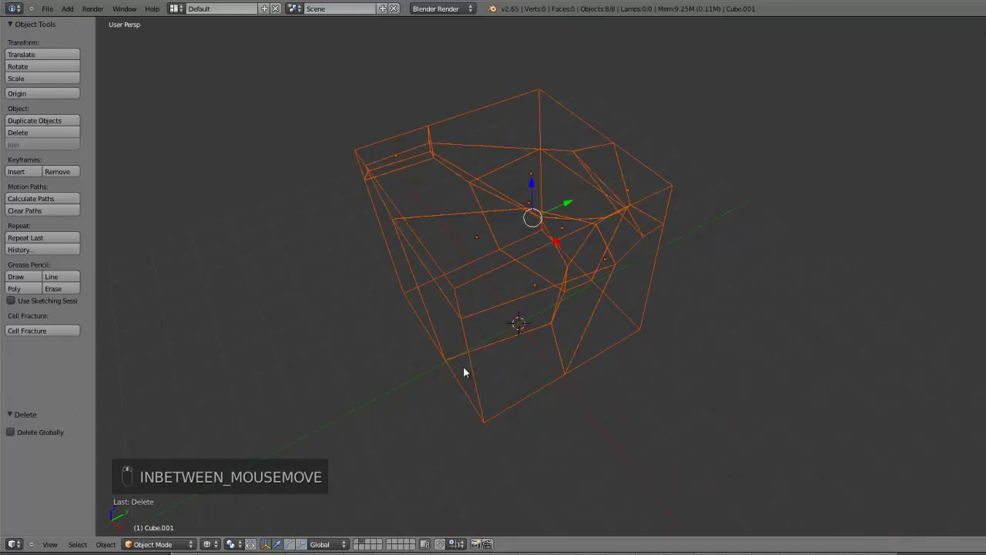
{"action": "middle_click", "coordinate": [454, 146]}
{"action": "key", "text": "ctrl+z"}
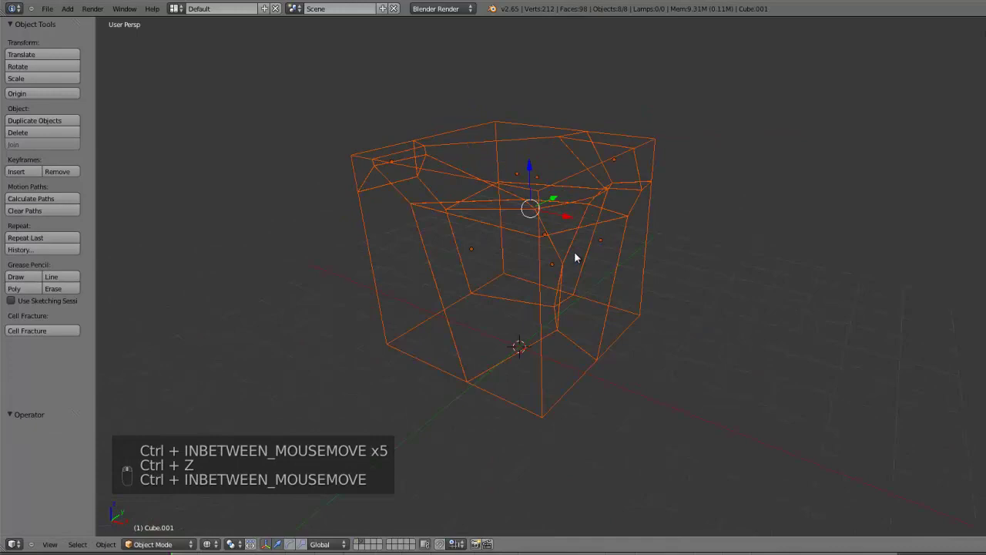
{"action": "middle_click", "coordinate": [584, 317]}
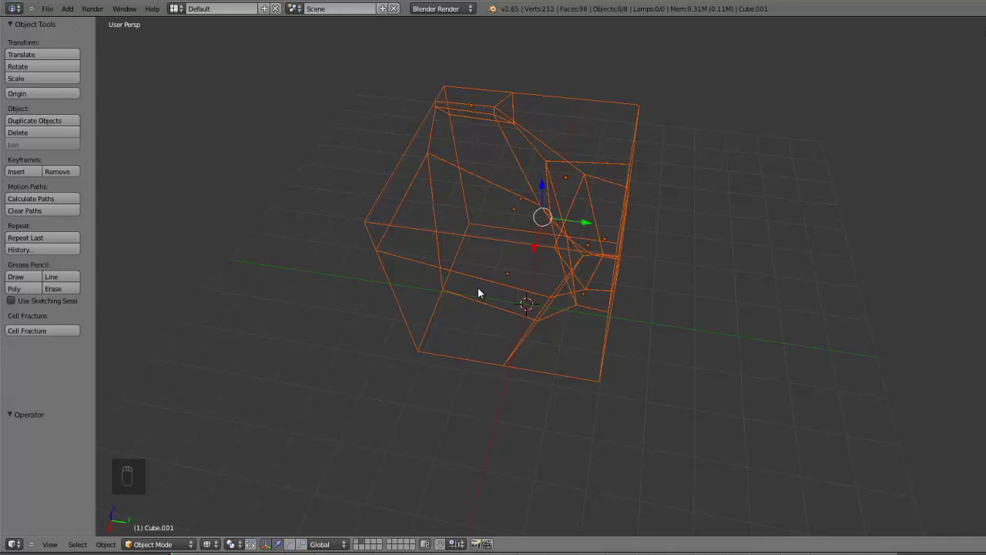
{"action": "left_click_drag", "start_coordinate": [523, 328], "coordinate": [348, 538]}
{"action": "key", "text": "x"}
{"action": "left_click_drag", "start_coordinate": [358, 544], "coordinate": [501, 292]}
{"action": "key", "text": "z"}
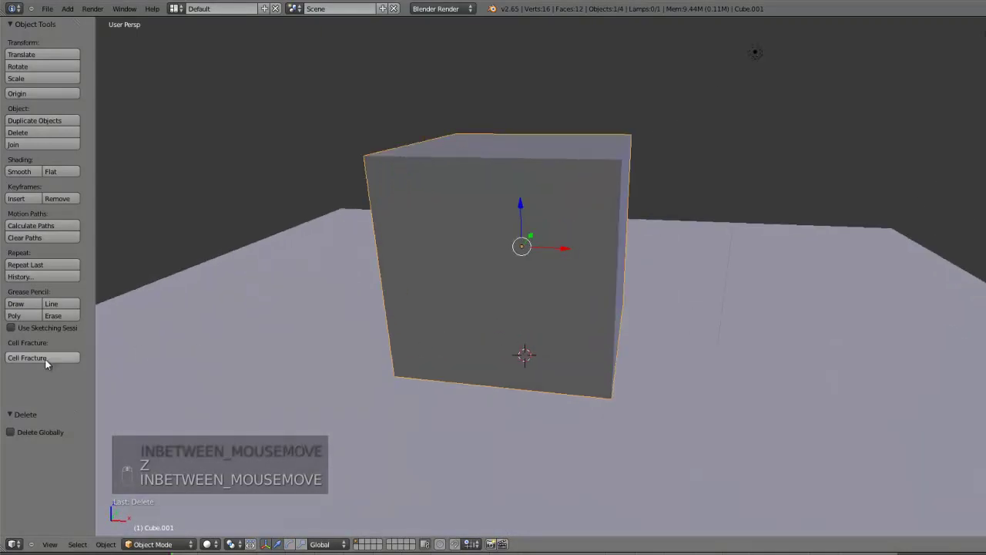
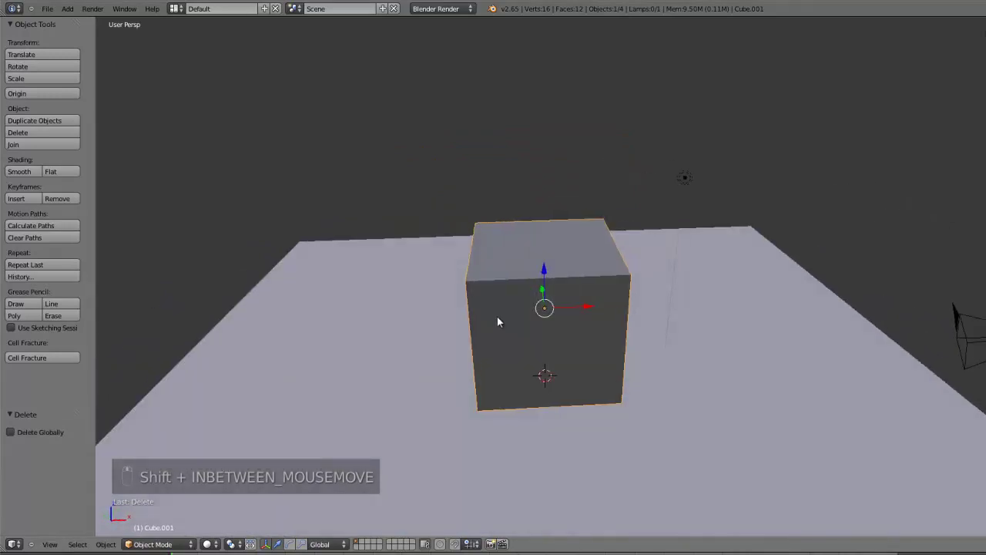
Add a Suzanne monkey head, slide it left of the cube and parent it to the cube
{"action": "key", "text": "shift+a"}
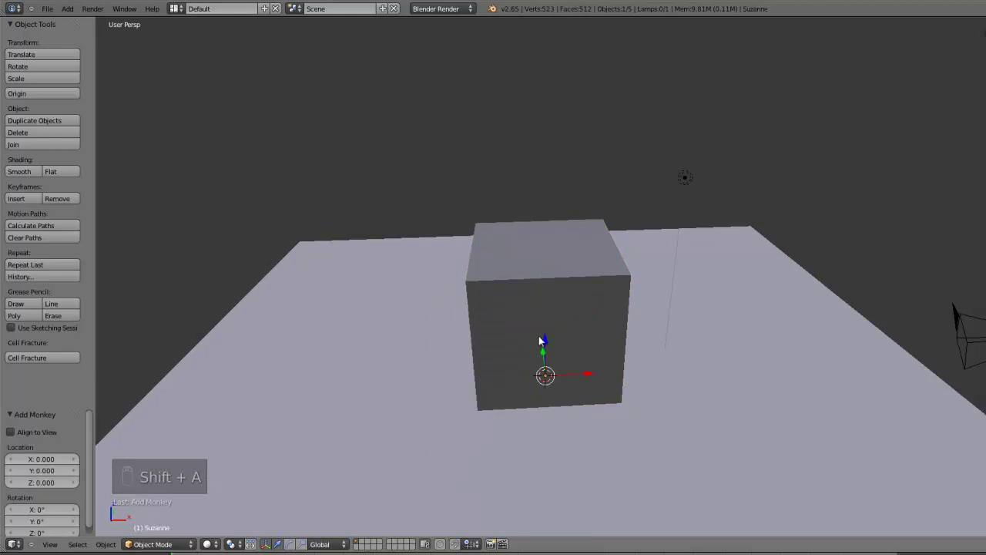
{"action": "key", "text": "s"}
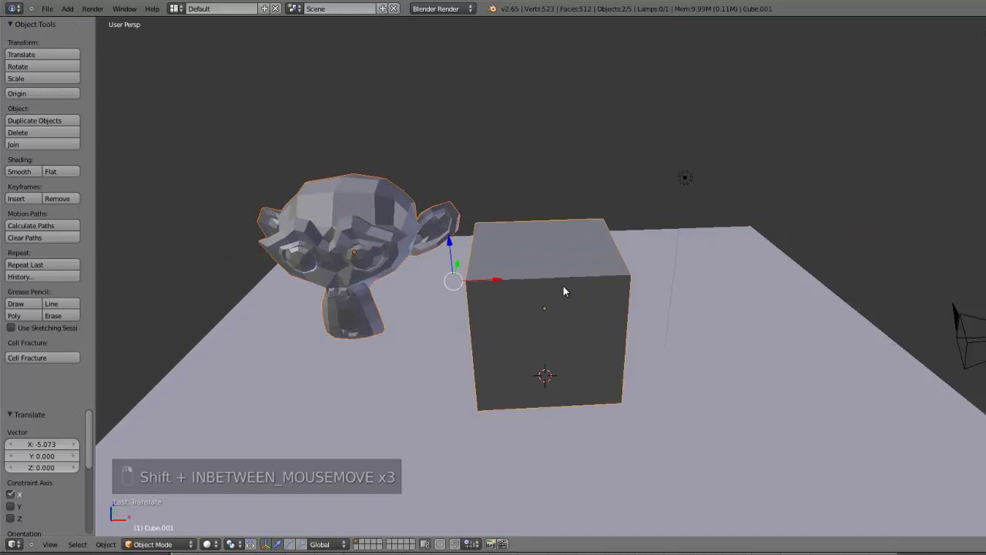
{"action": "key", "text": "ctrl+shift+p"}
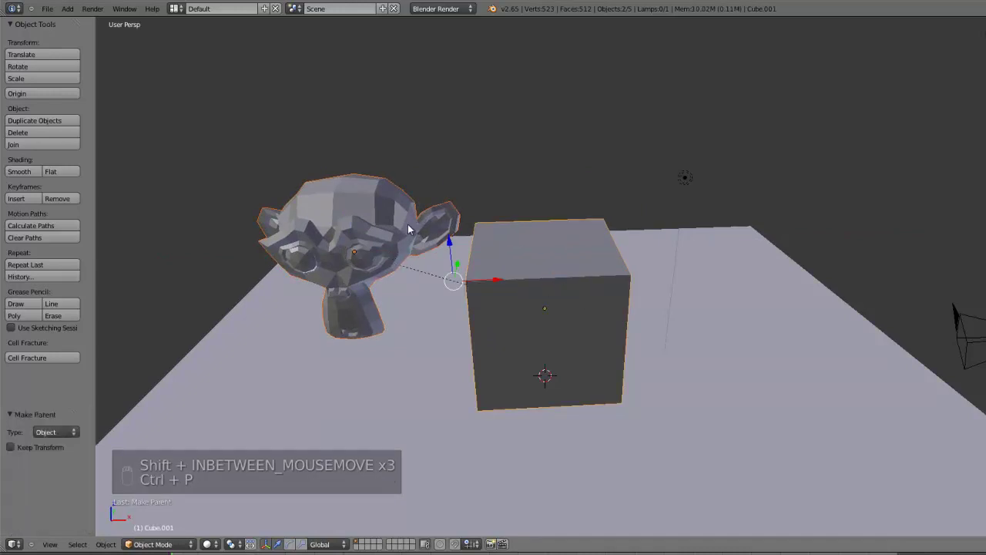
{"action": "right_click", "coordinate": [429, 274]}
{"action": "right_click", "coordinate": [398, 253]}
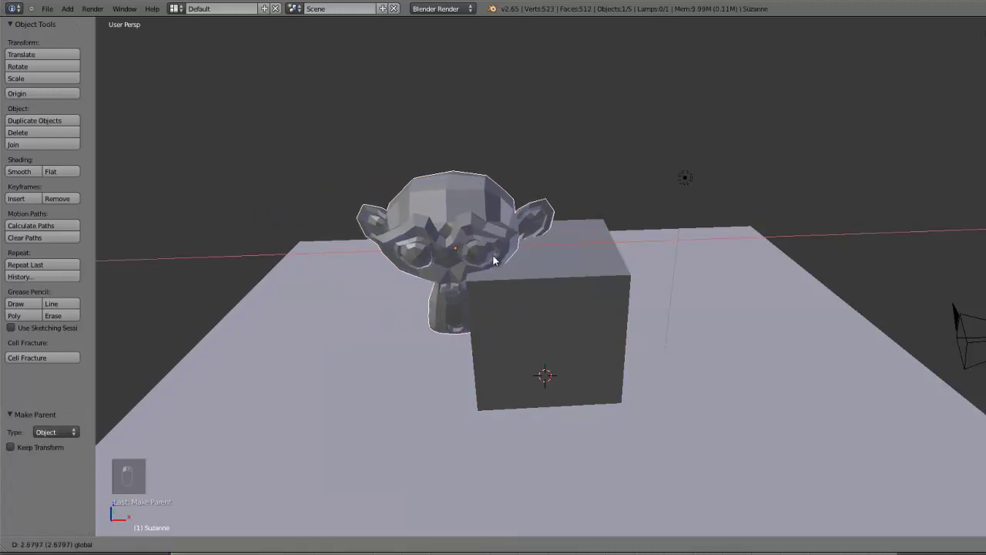
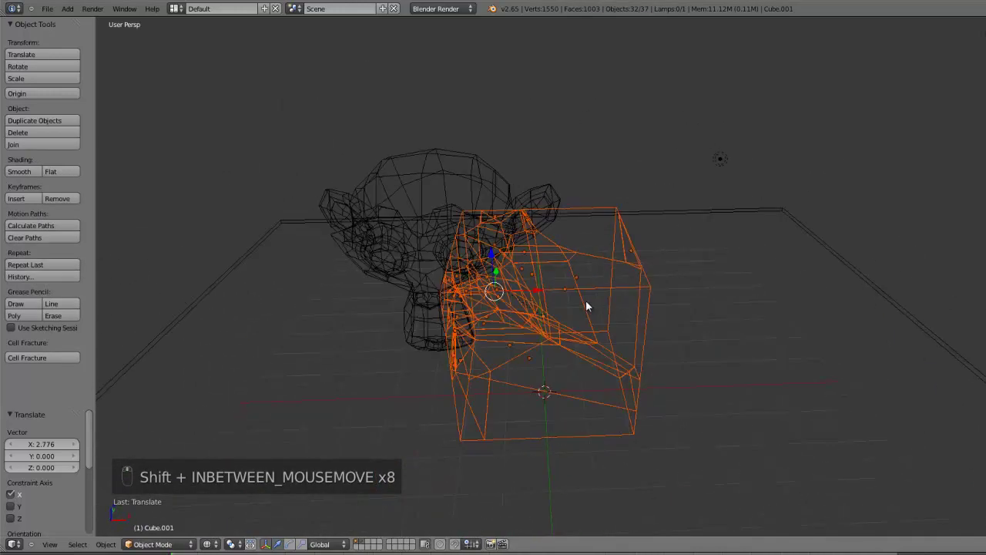
Orbit the viewport around the fractured cube to inspect the shards beside the monkey
{"action": "left_click_drag", "start_coordinate": [588, 282], "coordinate": [536, 305]}
{"action": "left_click_drag", "start_coordinate": [491, 308], "coordinate": [519, 283]}
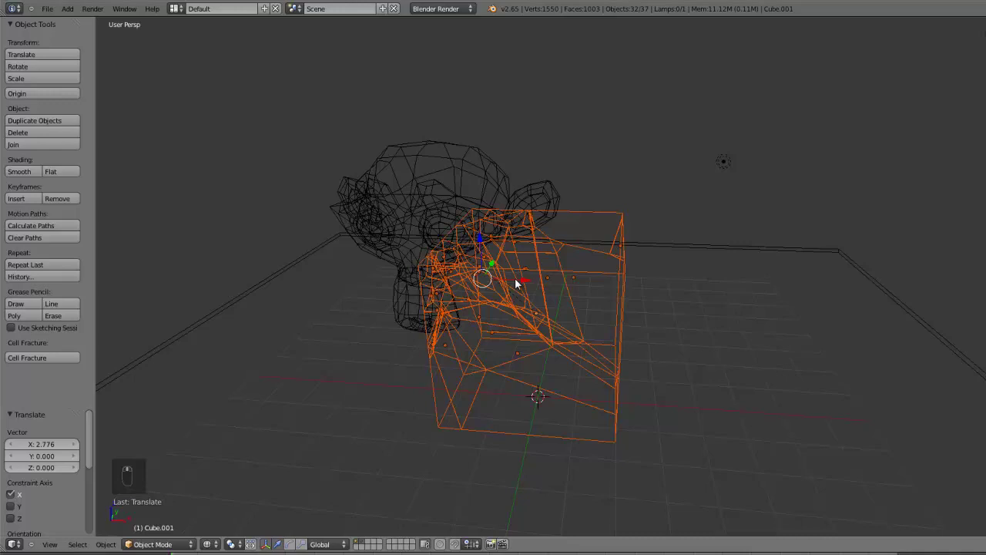
{"action": "left_click_drag", "start_coordinate": [518, 282], "coordinate": [688, 309]}
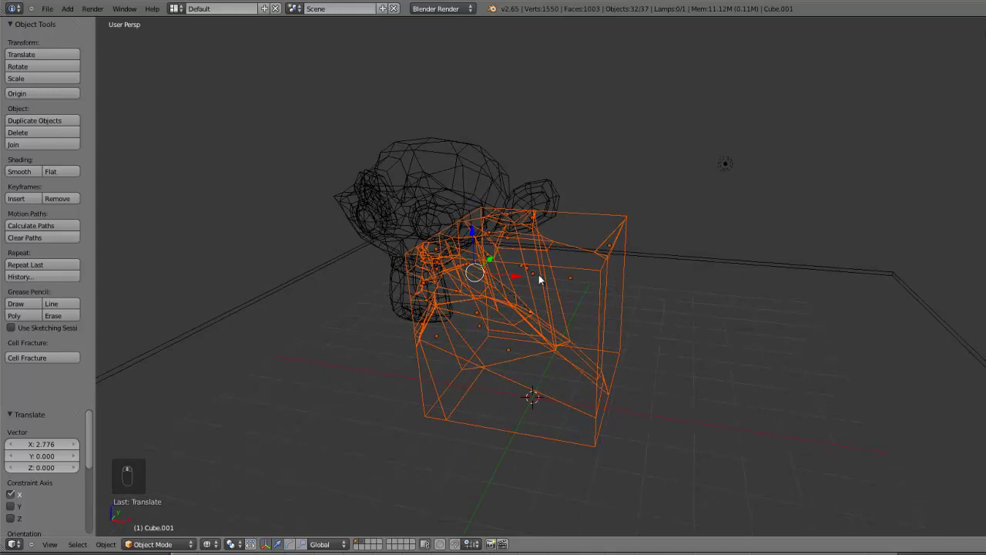
{"action": "left_click_drag", "start_coordinate": [486, 313], "coordinate": [563, 313]}
{"action": "left_click_drag", "start_coordinate": [559, 268], "coordinate": [441, 211]}
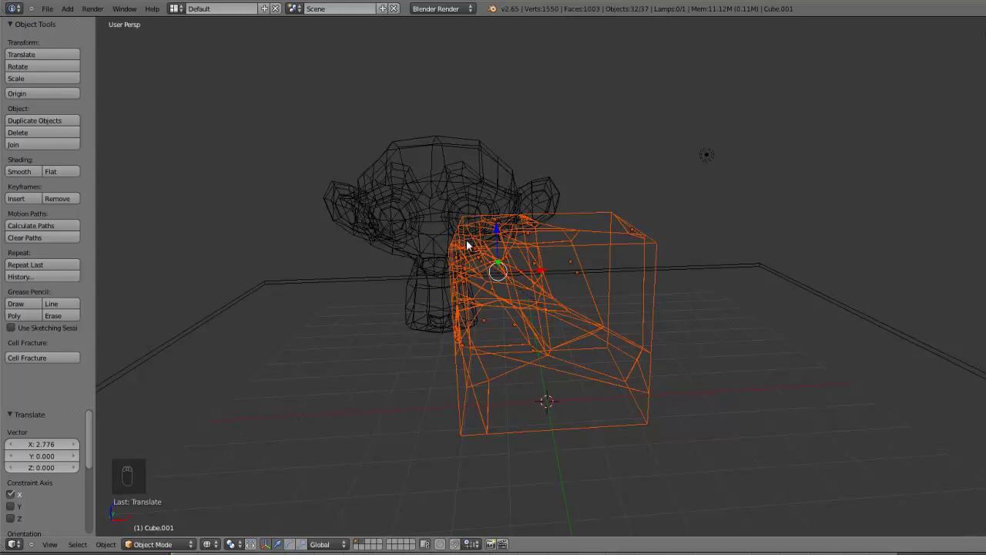
{"action": "left_click_drag", "start_coordinate": [511, 268], "coordinate": [475, 319]}
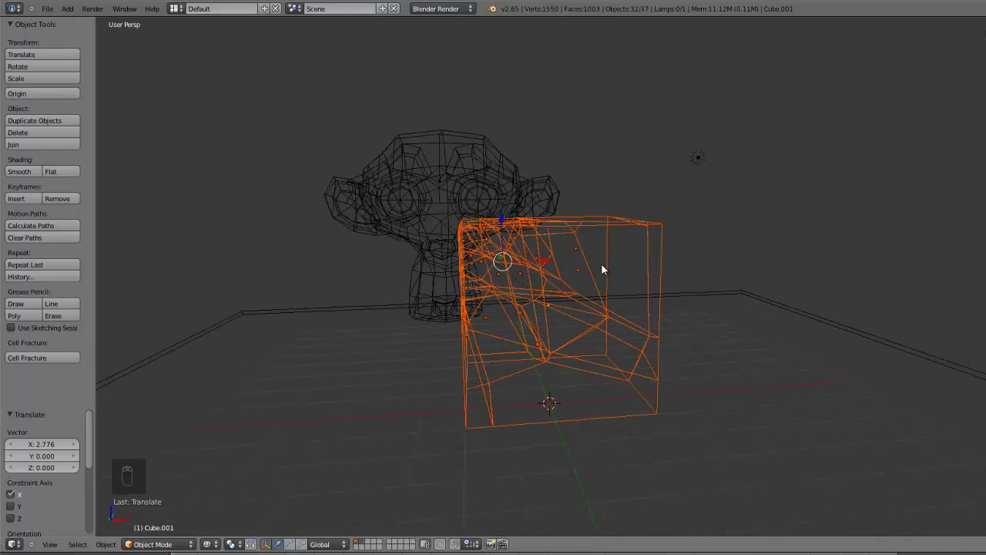
Delete the fracture shards and select the monkey head
{"action": "key", "text": "x"}
{"action": "right_click", "coordinate": [491, 219]}
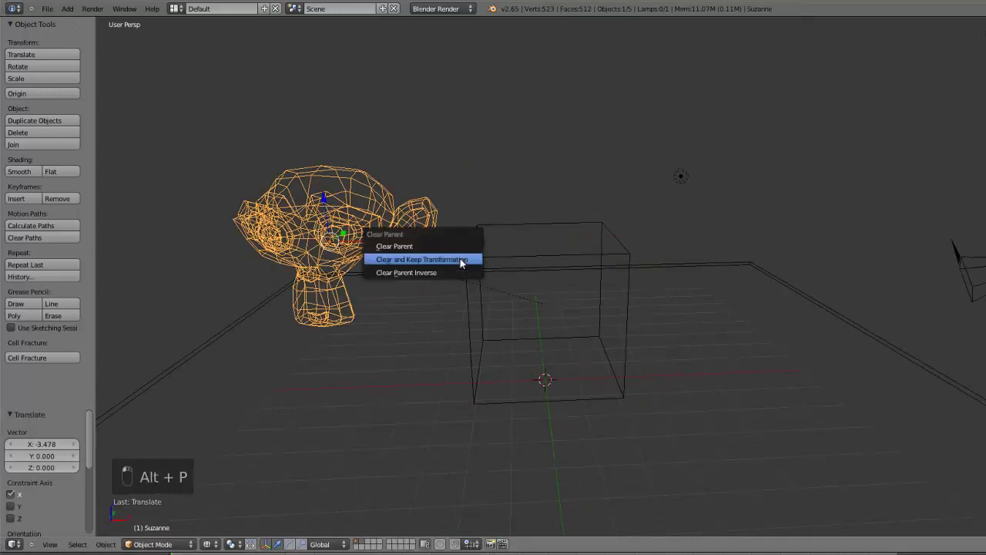
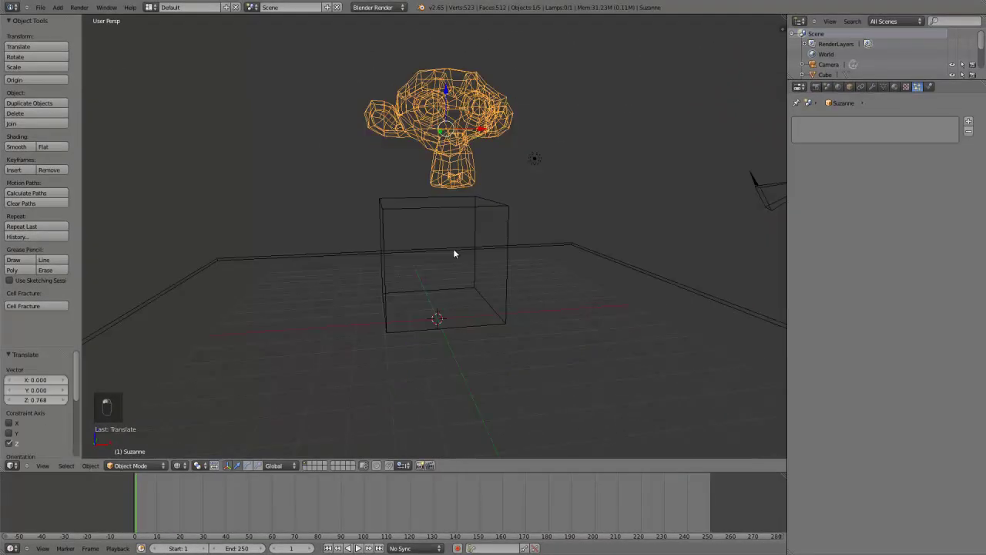
Add the cube to the selection with the monkey and resize the selected objects
{"action": "left_click_drag", "start_coordinate": [503, 266], "coordinate": [587, 257]}
{"action": "key", "text": "x"}
{"action": "left_click", "coordinate": [619, 248]}
{"action": "key", "text": "s"}
{"action": "middle_click", "coordinate": [528, 243]}
{"action": "left_click", "coordinate": [491, 239]}
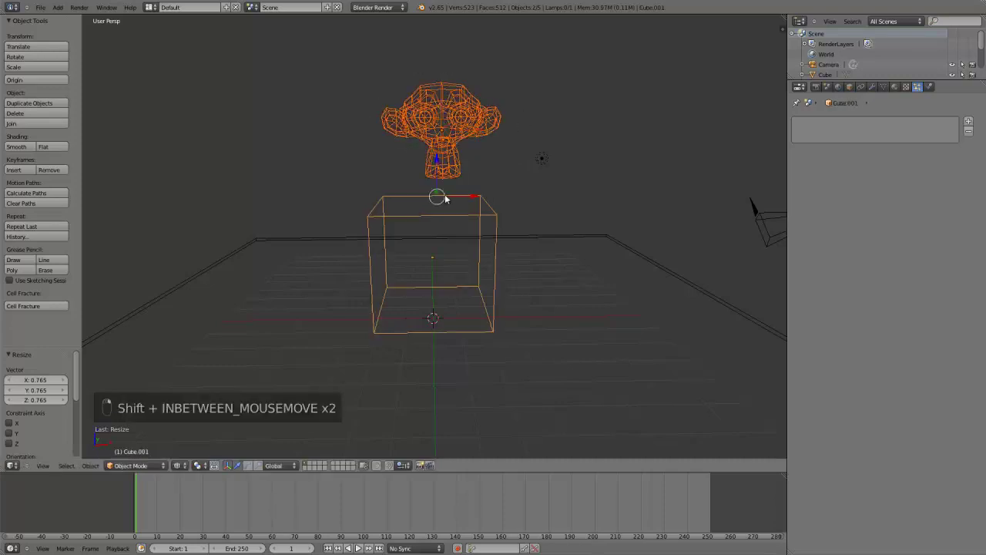
Make the cube the monkey's parent and show the scene in solid shading
{"action": "key", "text": "ctrl+p"}
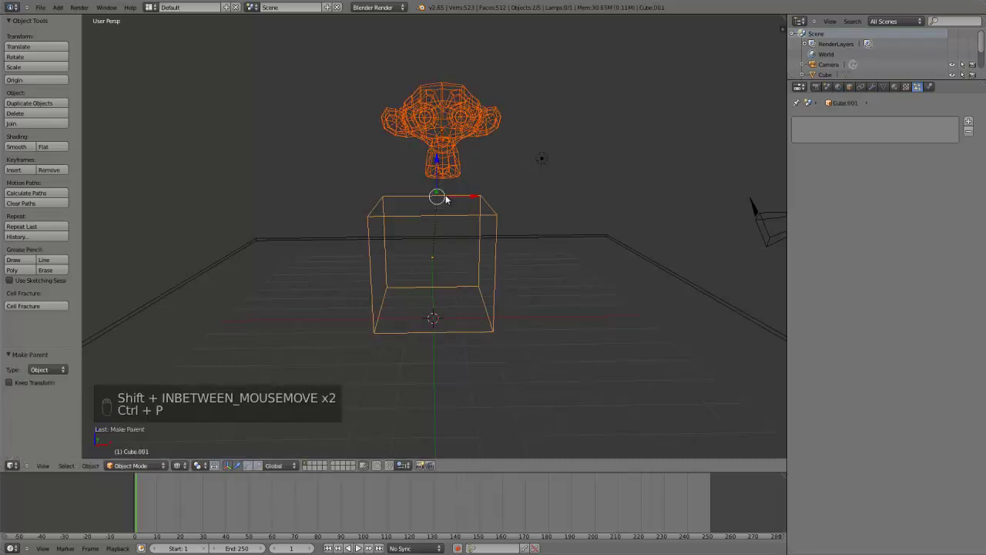
{"action": "key", "text": "e"}
{"action": "left_click_drag", "start_coordinate": [453, 83], "coordinate": [767, 169]}
{"action": "key", "text": "z"}
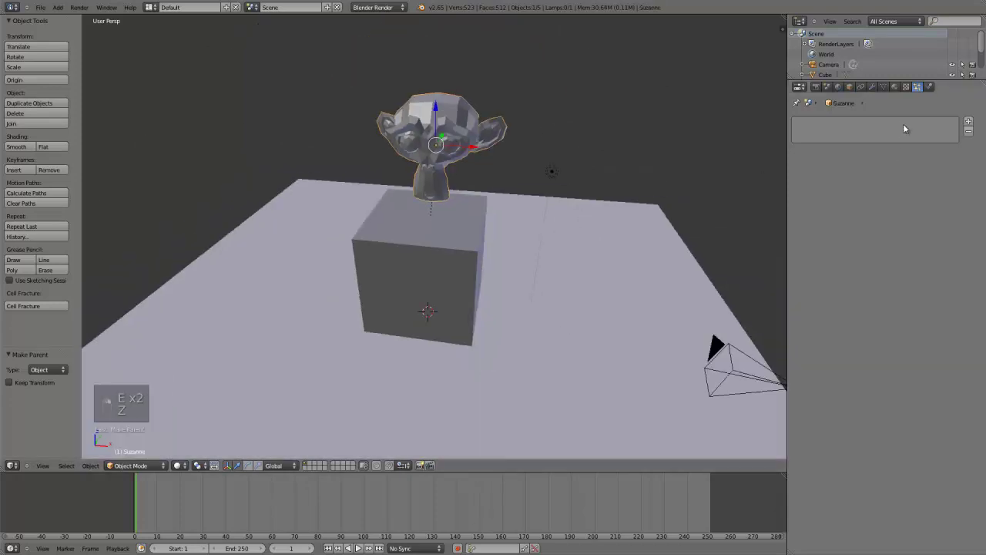
Shrink Suzanne, play the animation so particles fall toward the cube, and view it in wireframe
{"action": "left_click_drag", "start_coordinate": [976, 125], "coordinate": [570, 290]}
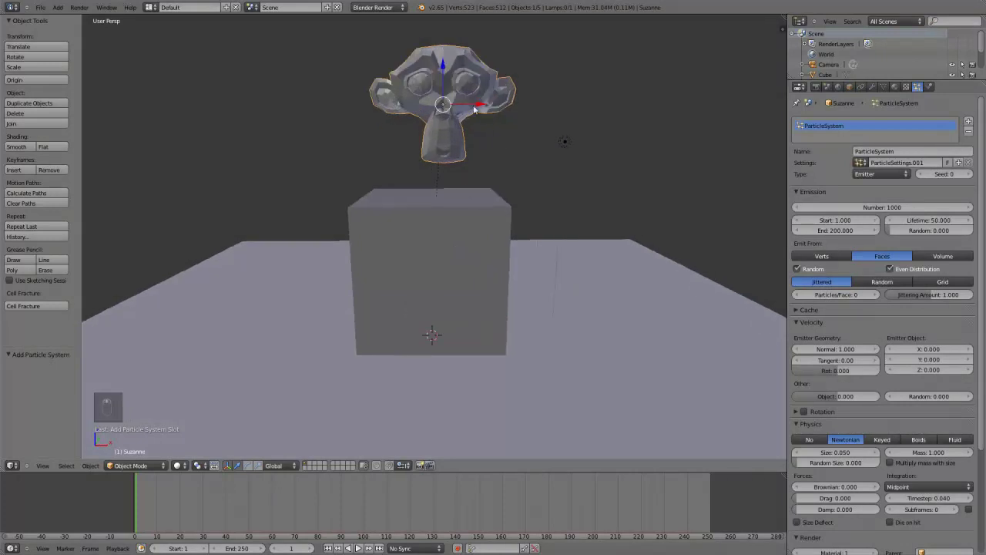
{"action": "left_click_drag", "start_coordinate": [482, 109], "coordinate": [537, 156]}
{"action": "key", "text": "s"}
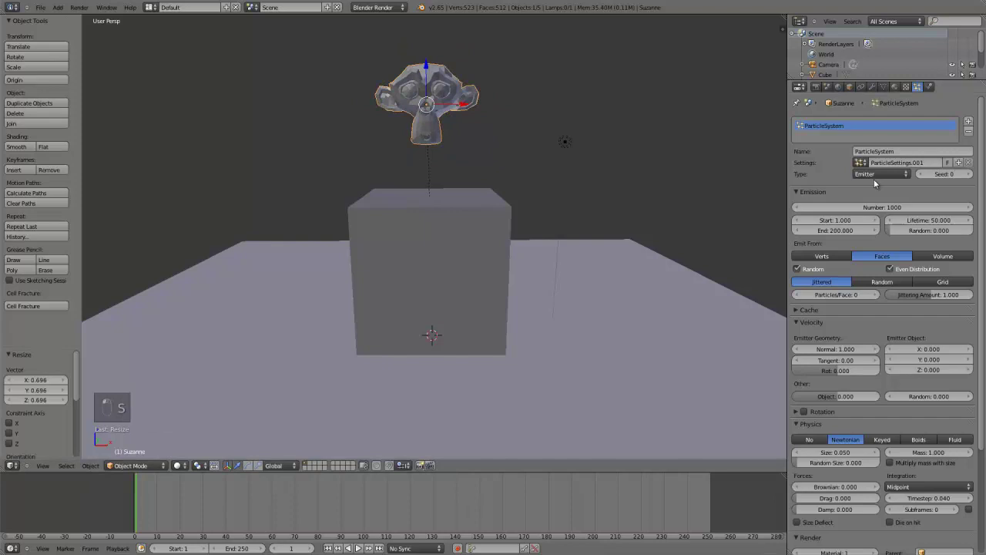
{"action": "left_click", "coordinate": [164, 511]}
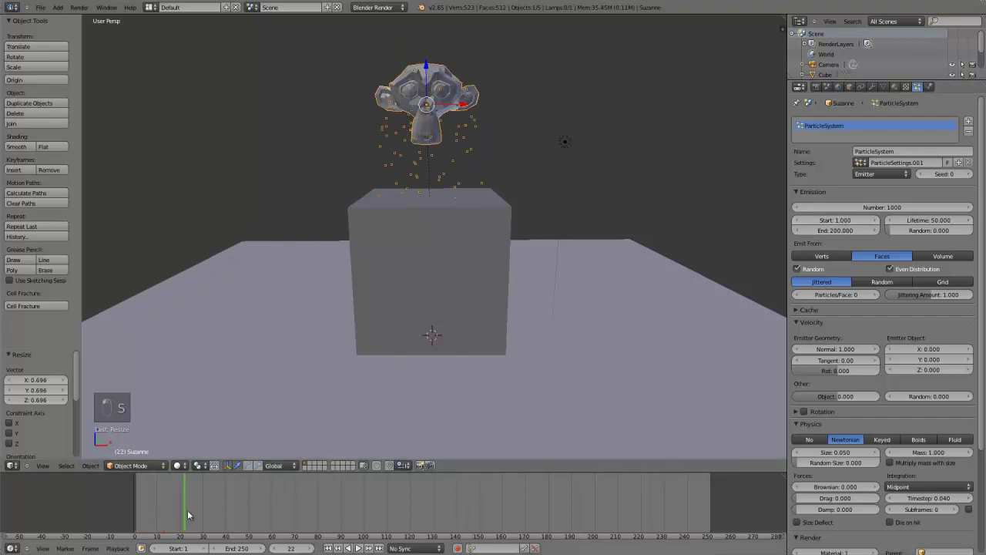
{"action": "left_click_drag", "start_coordinate": [467, 274], "coordinate": [354, 256]}
{"action": "key", "text": "e"}
{"action": "key", "text": "z"}
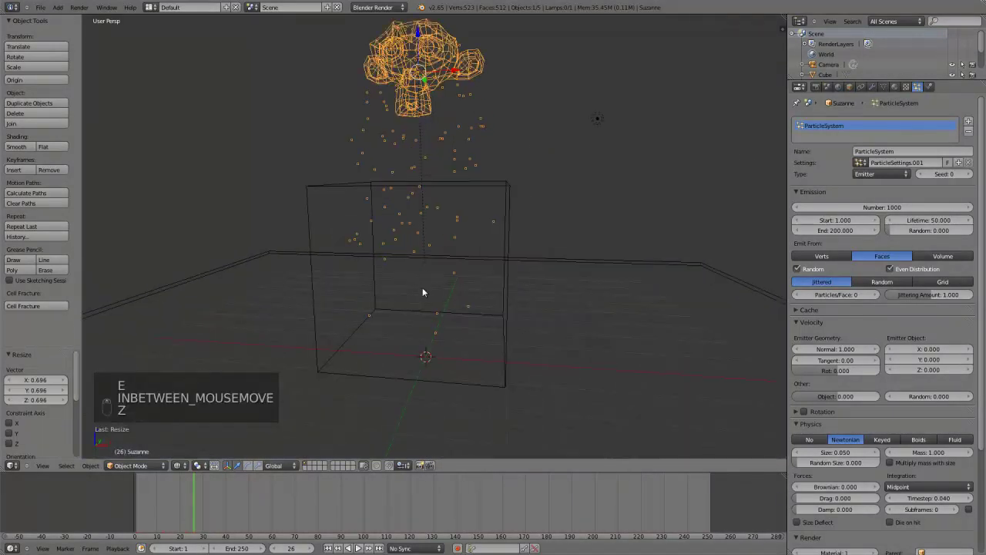
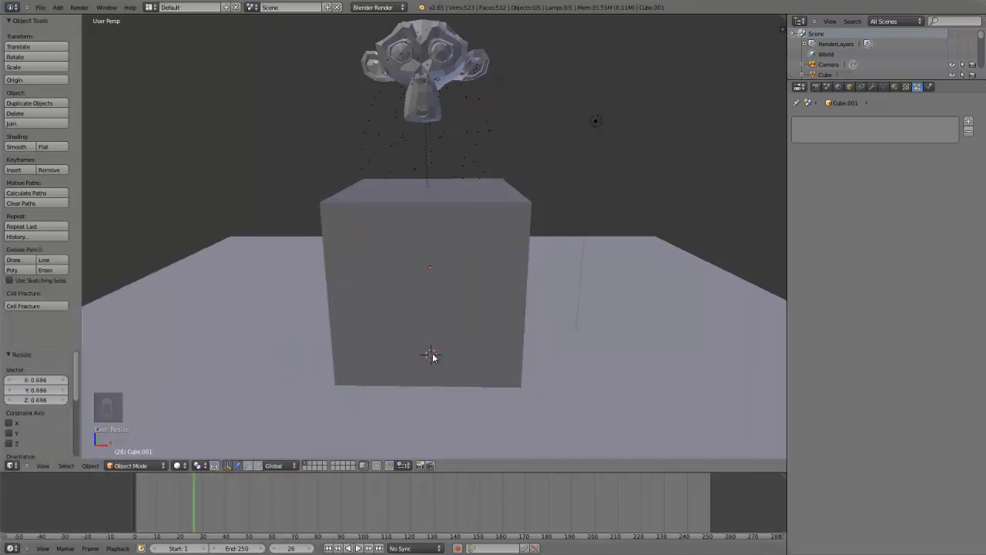
Undo the particle-based fracture and reopen the Cell Fracture settings for the intact cube
{"action": "key", "text": "z"}
{"action": "middle_click", "coordinate": [376, 262]}
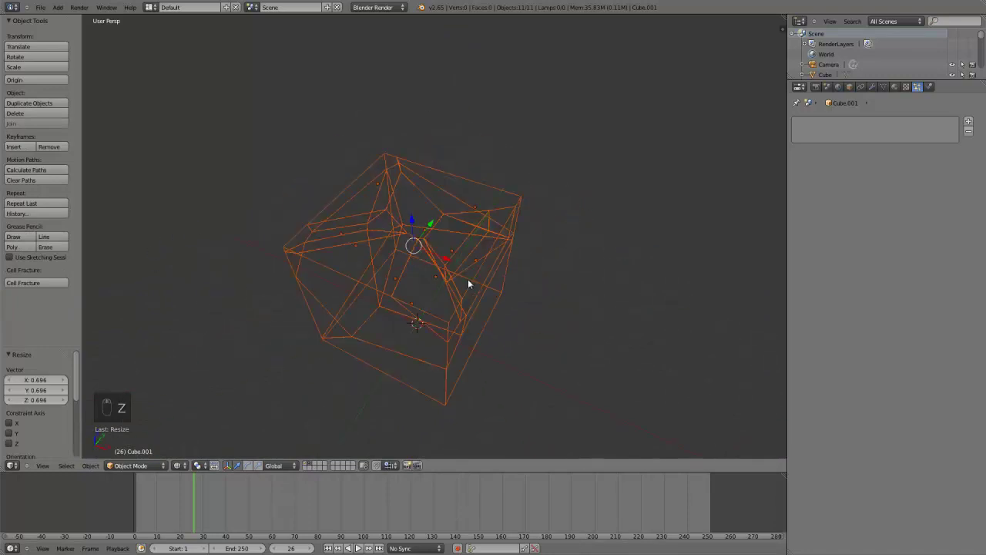
{"action": "key", "text": "x"}
{"action": "left_click_drag", "start_coordinate": [310, 469], "coordinate": [459, 300]}
{"action": "key", "text": "z"}
{"action": "left_click", "coordinate": [454, 291]}
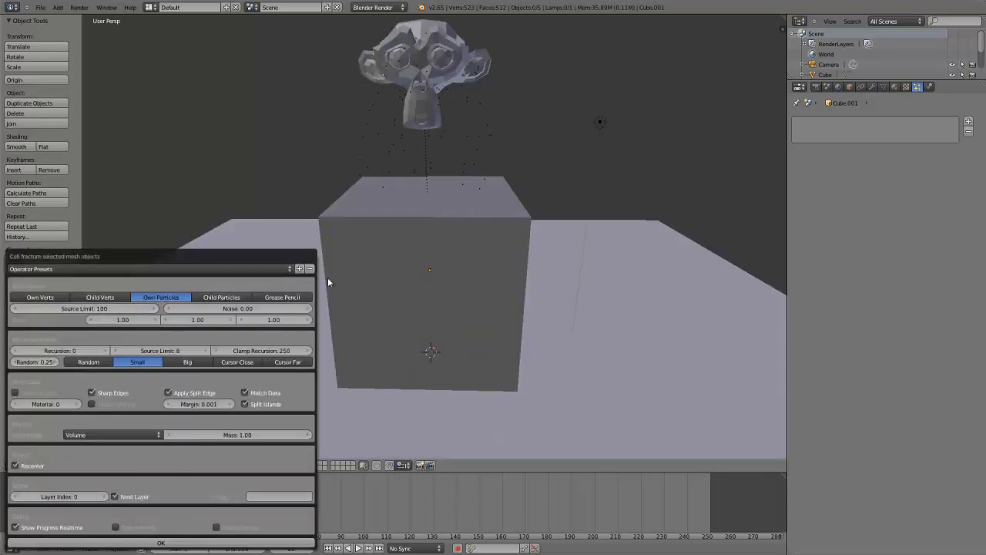
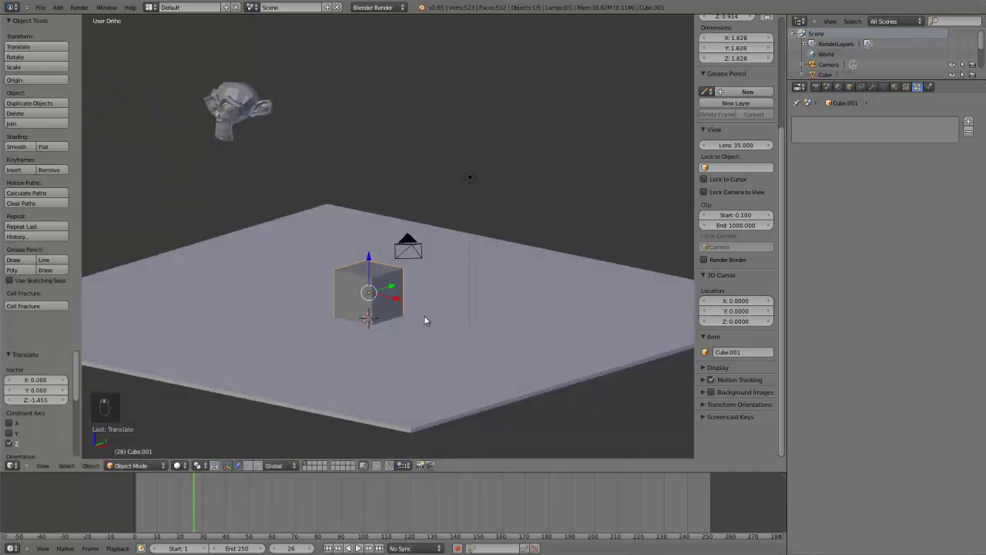
Stretch the cube into a thin wall and start freehand grease pencil drawing on it
{"action": "left_click_drag", "start_coordinate": [275, 464], "coordinate": [369, 260]}
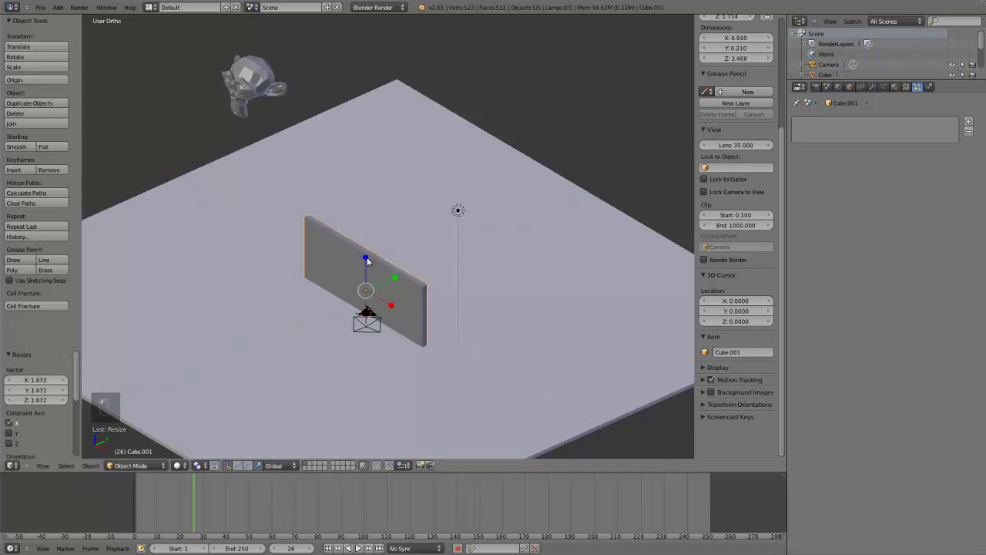
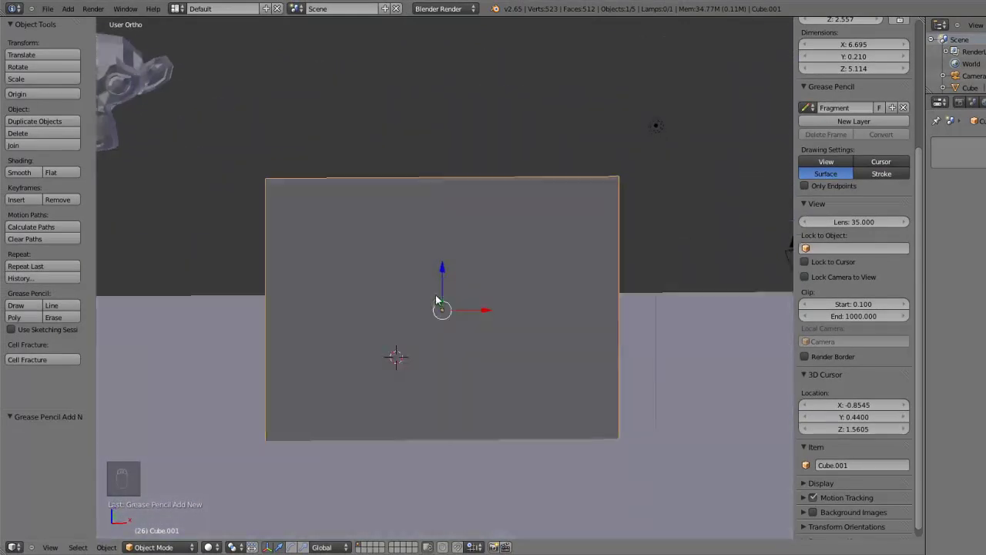
{"action": "left_click", "coordinate": [447, 312]}
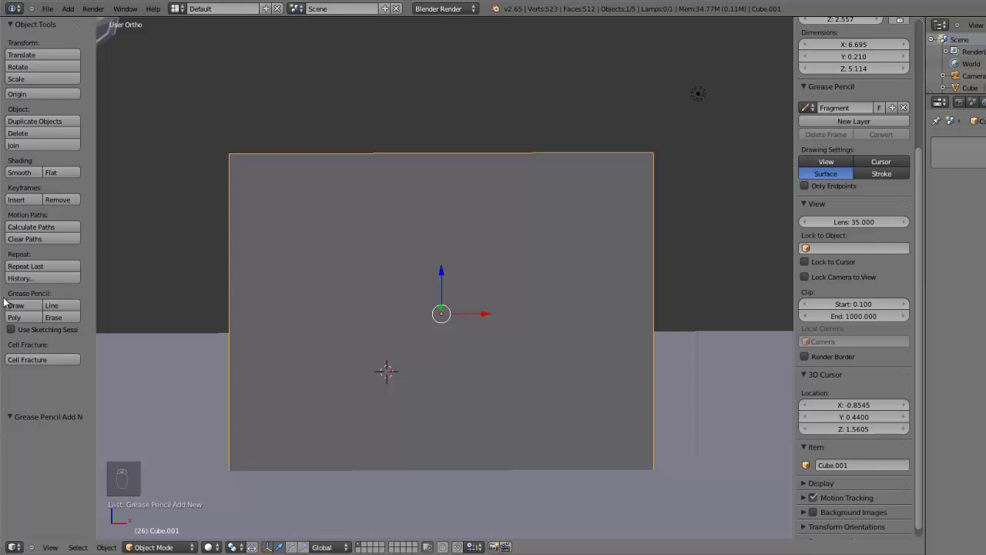
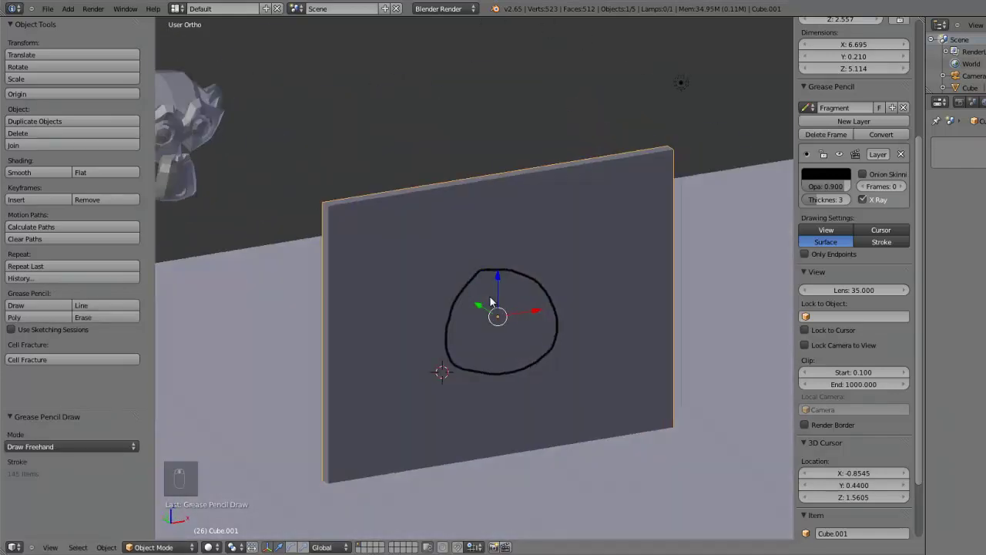
Check the drawn loop from an angle and enable Use Sketching Sessions for multiple strokes
{"action": "left_click_drag", "start_coordinate": [16, 334], "coordinate": [512, 352]}
{"action": "middle_click", "coordinate": [512, 353]}
{"action": "left_click", "coordinate": [507, 378]}
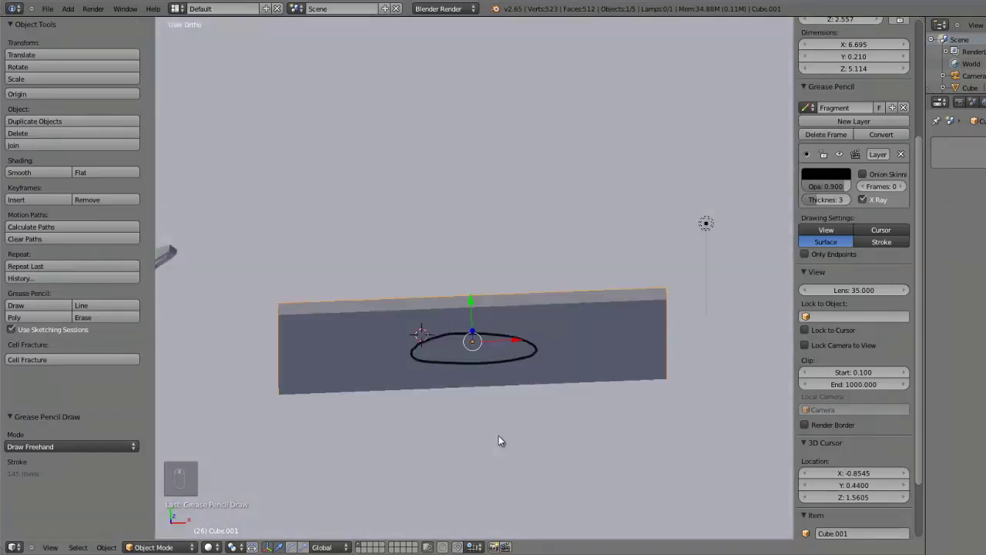
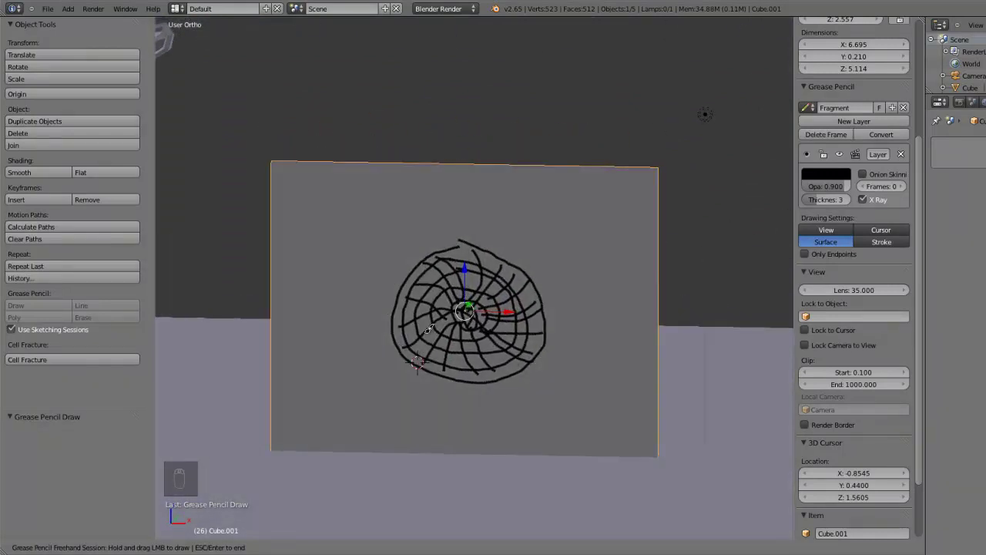
View the spiderweb crack strokes at an angle and finish the grease pencil drawing session
{"action": "middle_click", "coordinate": [12, 334]}
{"action": "left_click", "coordinate": [404, 353]}
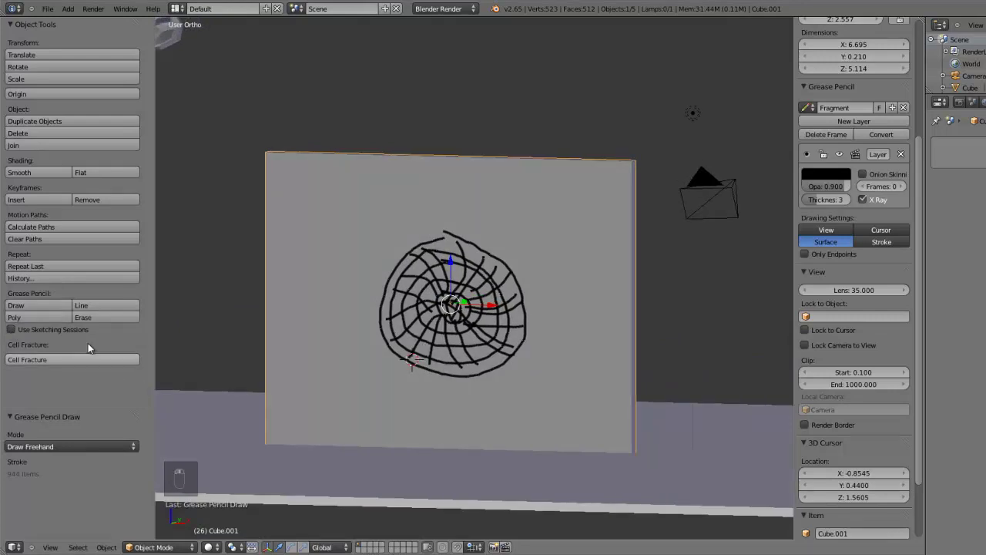